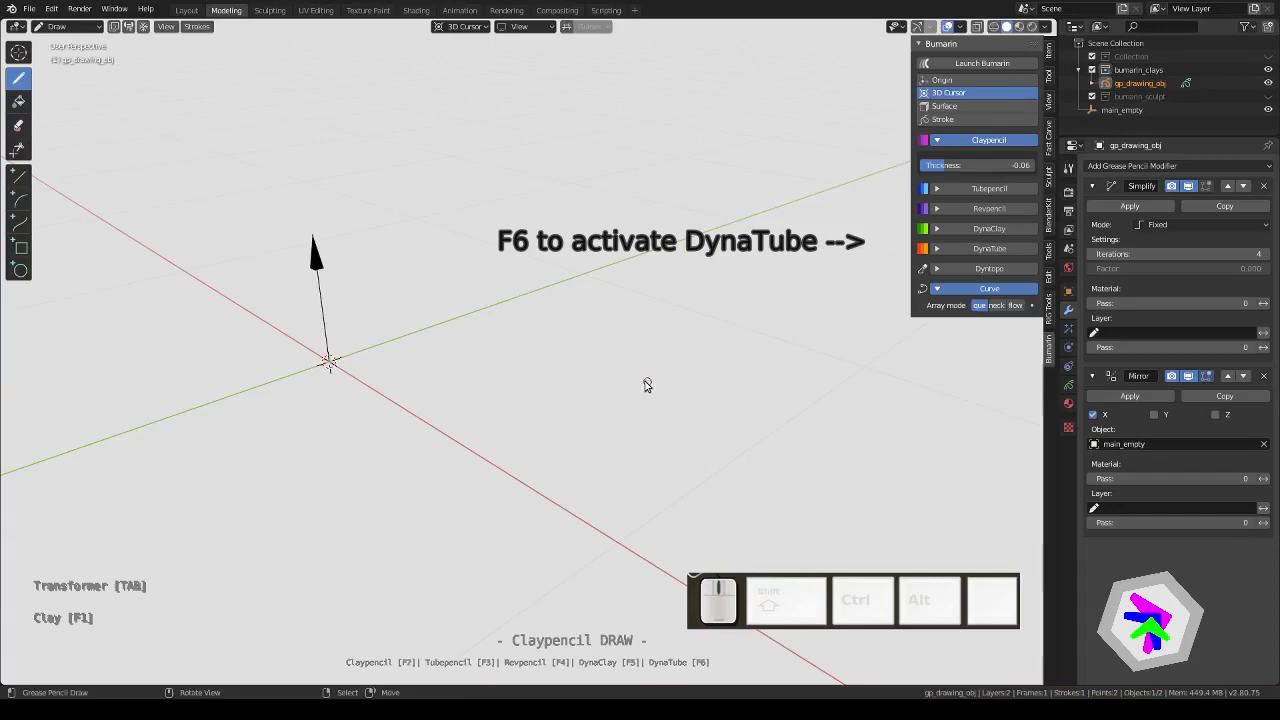
Draw a wavy grease pencil stroke across the scene
key("F6")
key("KP_1")
key("KP_3")
scroll("up", 3)
left_click_drag(362, 369, 724, 225)
left_click_drag(591, 270, 619, 292)
right_click(598, 282)
left_click_drag(520, 248, 602, 322)
Convert the stroke into a thin DynaTube tube with a mirrored copy and inspect it
key("shift+F1")
left_click_drag(582, 291, 588, 301)
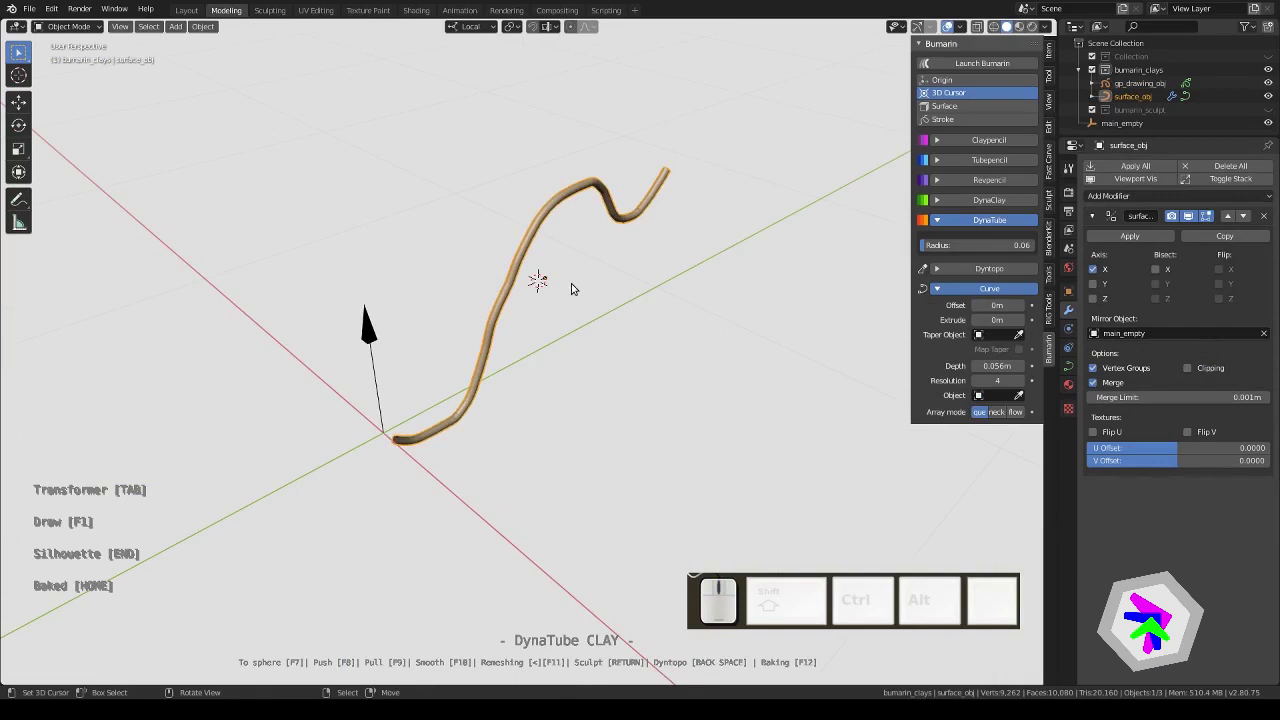
key("g")
left_click_drag(685, 356, 745, 344)
left_click_drag(751, 329, 675, 332)
scroll("down", 3)
left_click_drag(699, 327, 737, 336)
left_click_drag(753, 338, 632, 326)
scroll("up", 3)
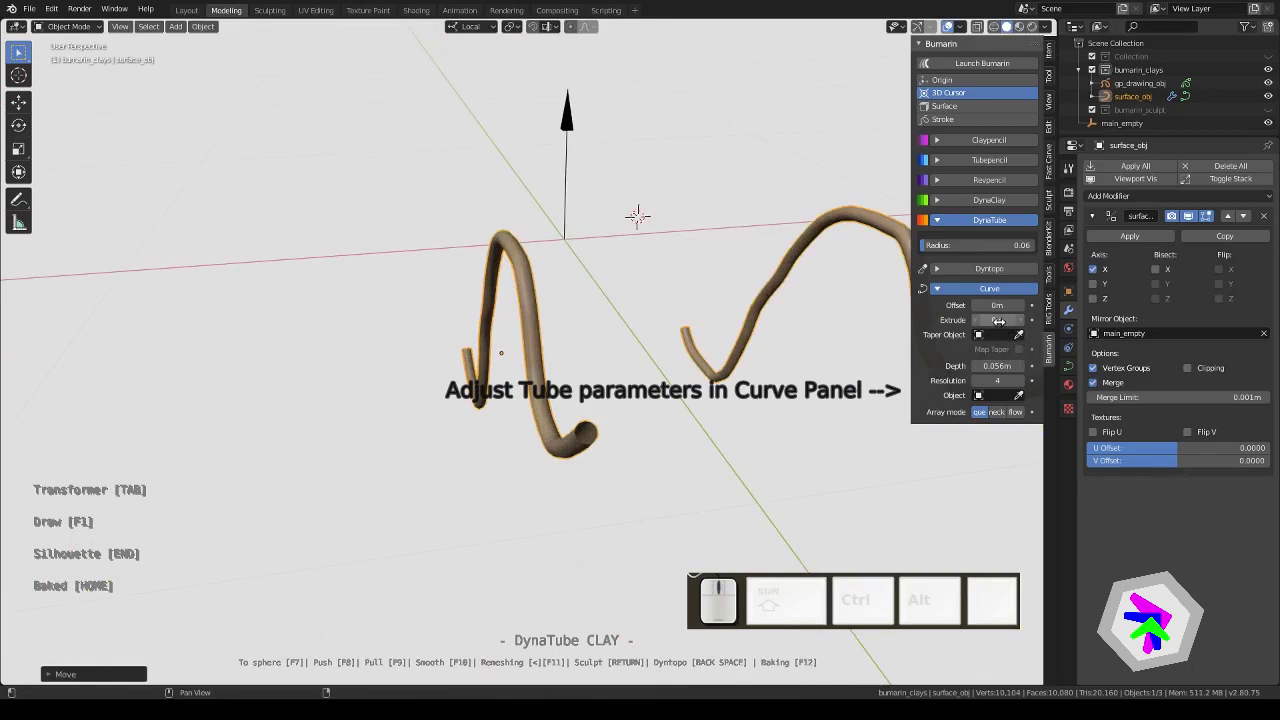
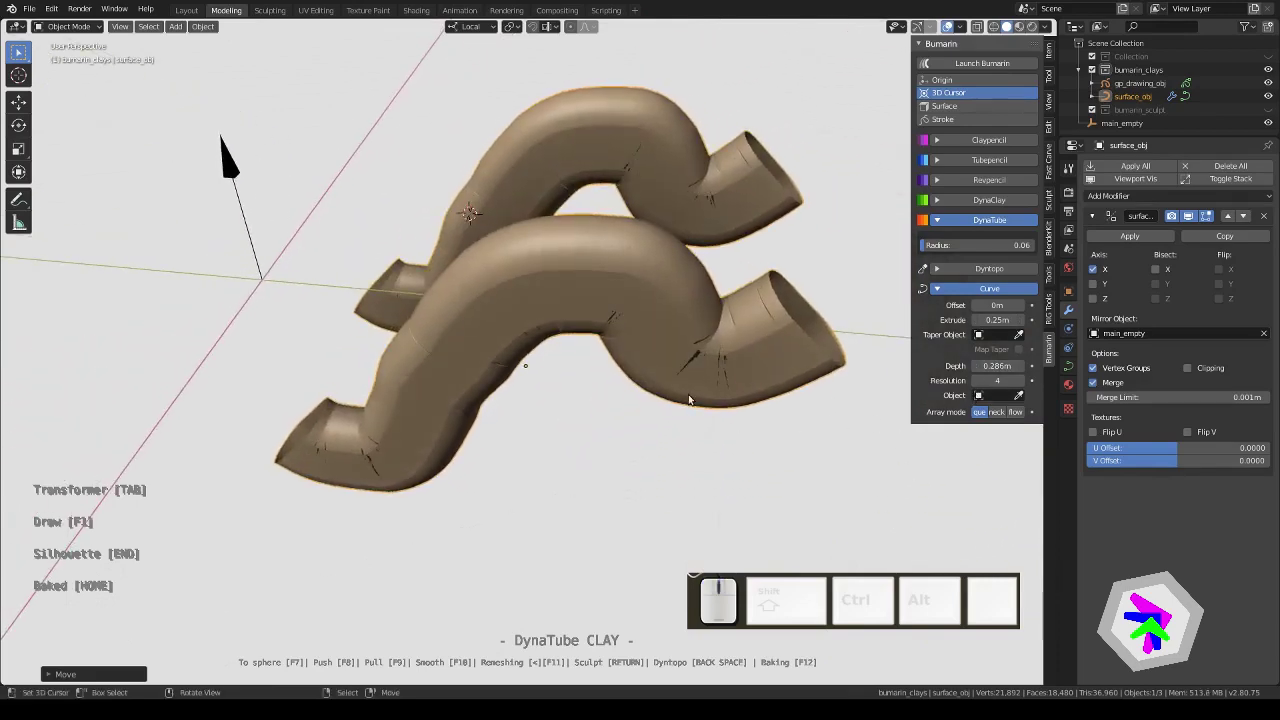
Orbit the view around the thickened 0.25 m extrude, 0.286 m depth tubes
left_click_drag(705, 398, 750, 386)
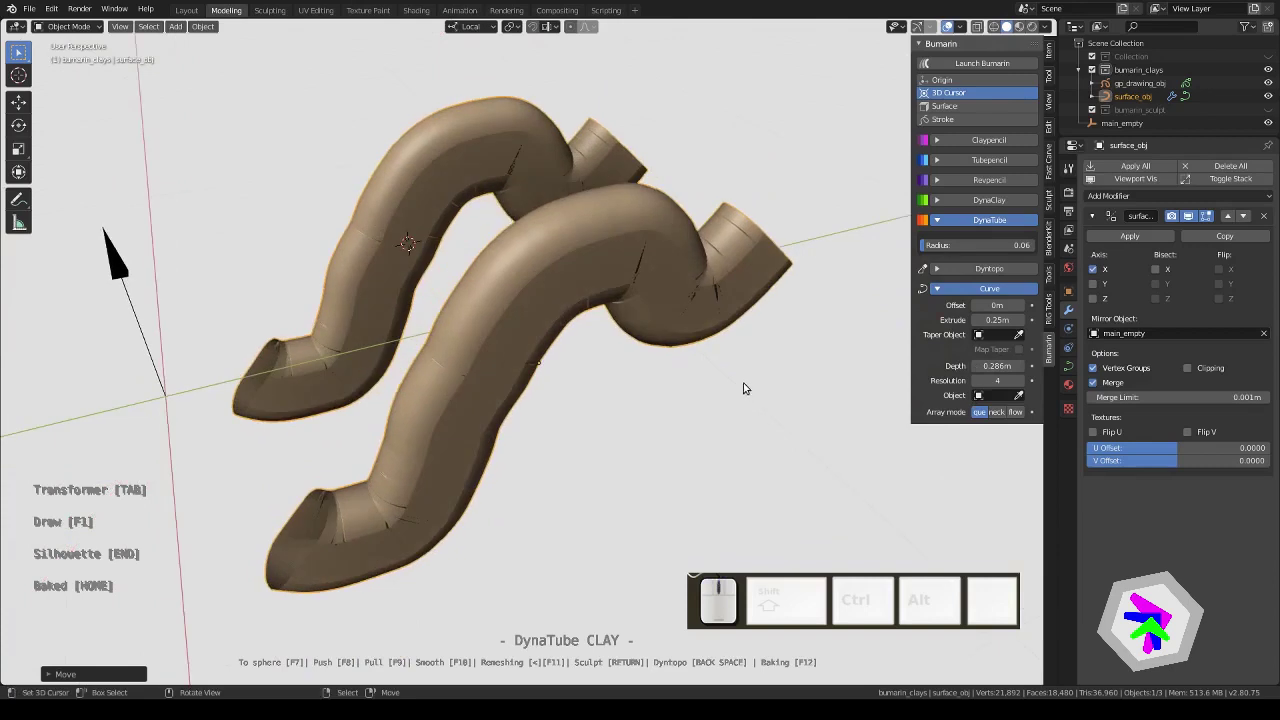
Remesh both mirrored tubes into smooth seamless clay and inspect them from several angles
key("<")
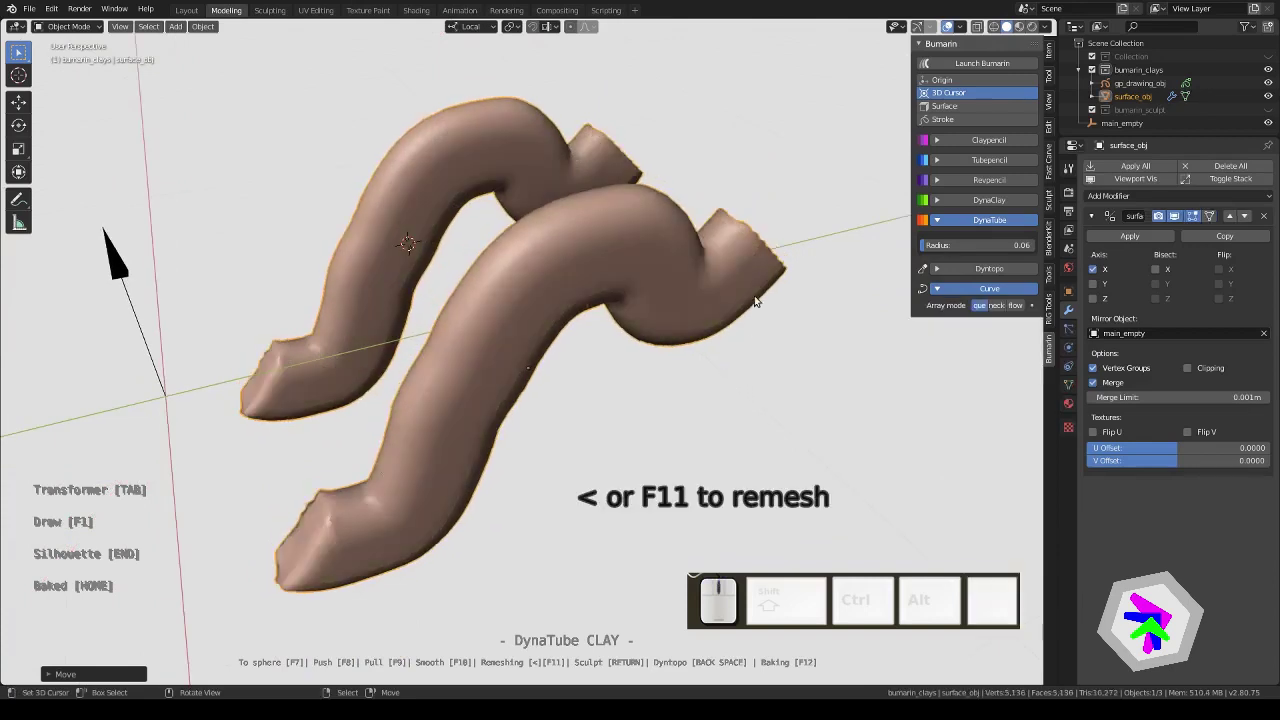
left_click_drag(765, 298, 623, 305)
scroll("up", 3)
middle_click(651, 328)
scroll("up", 3)
key("F10")
scroll("up", 3)
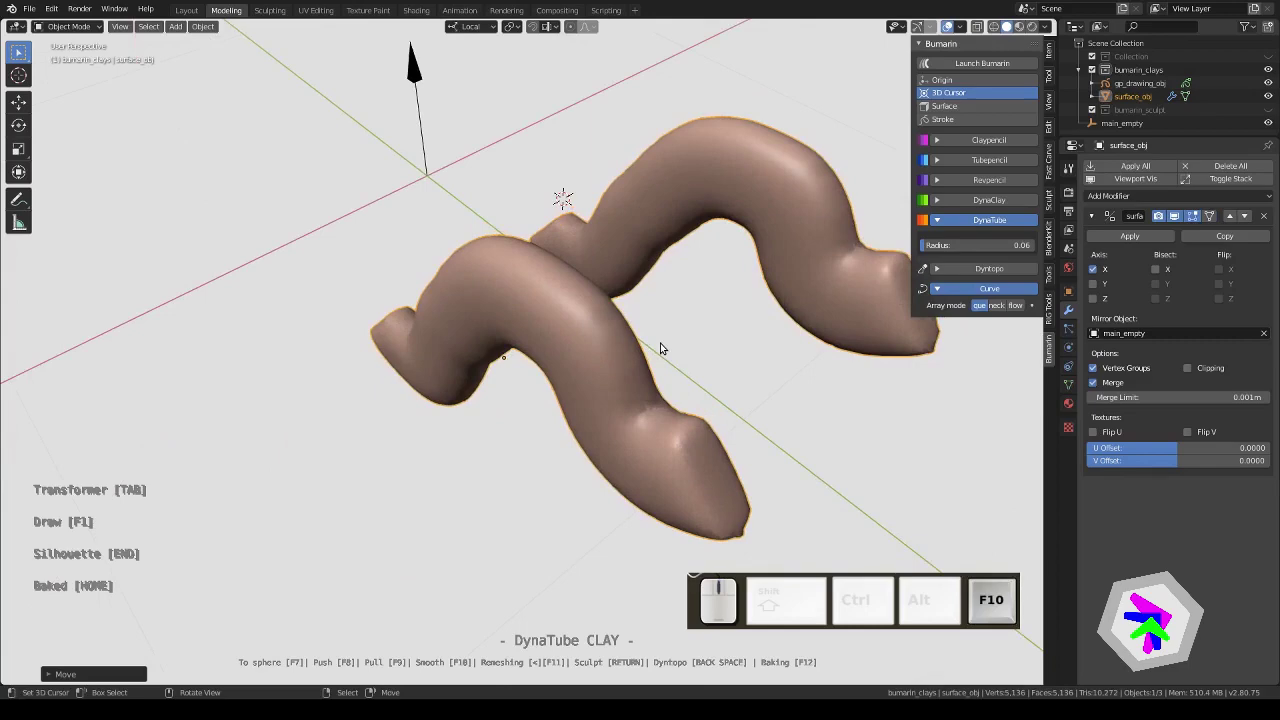
left_click_drag(627, 342, 755, 289)
scroll("down", 3)
left_click_drag(682, 335, 709, 346)
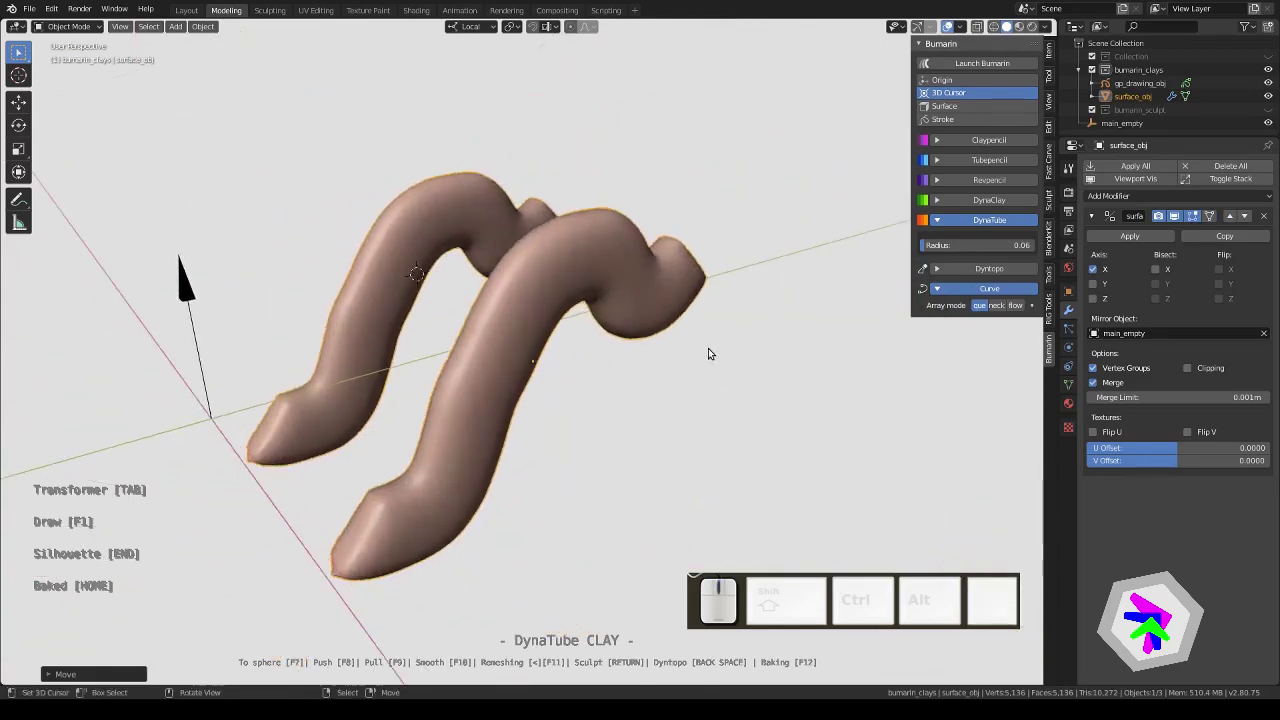